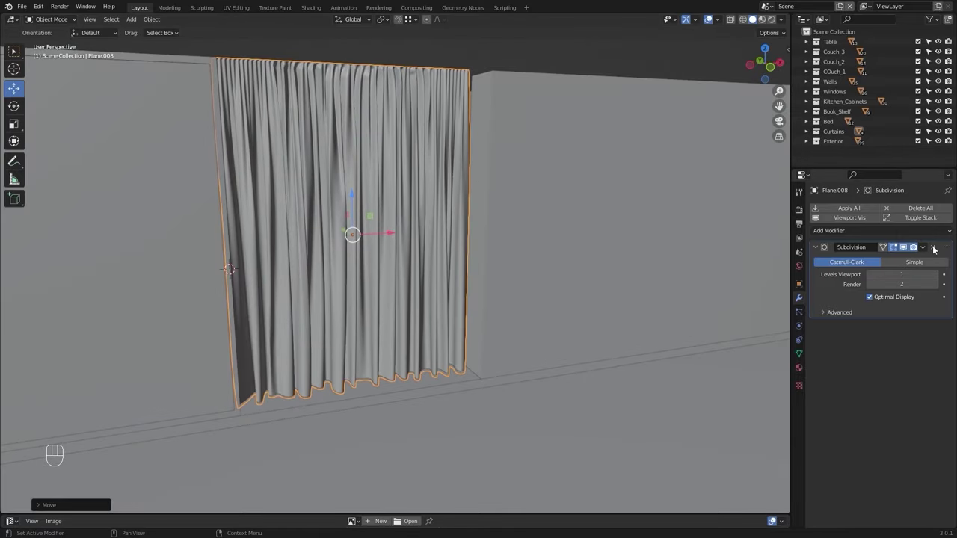
# - Remove the curtain's Subdivision modifier and zoom out to see it in the room
pyautogui.moveTo(928, 252); pyautogui.dragTo(911, 255)
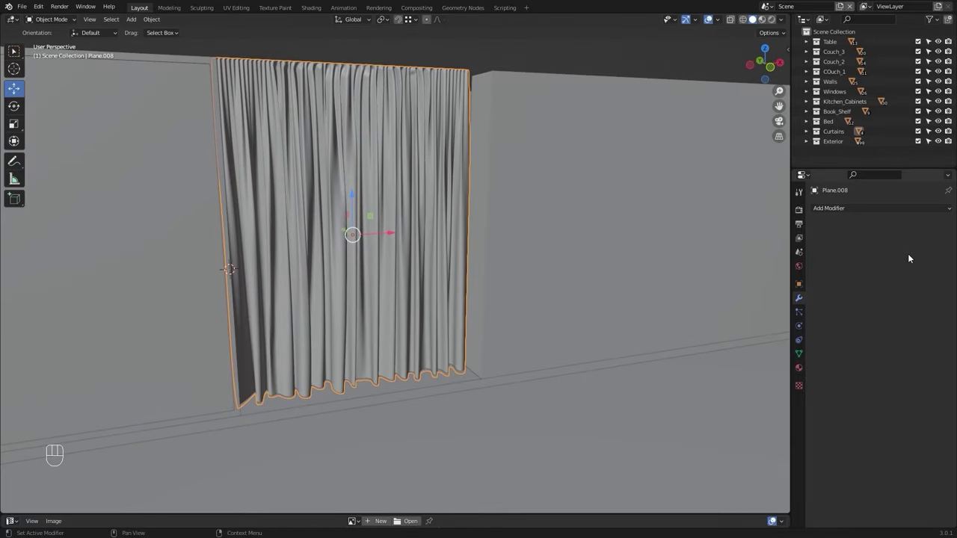
pyautogui.moveTo(602, 170); pyautogui.dragTo(604, 234)
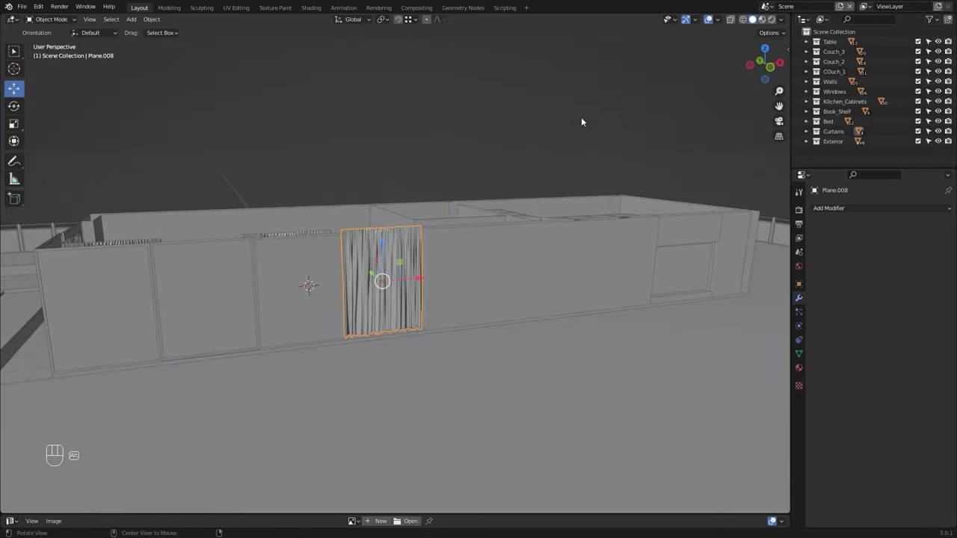
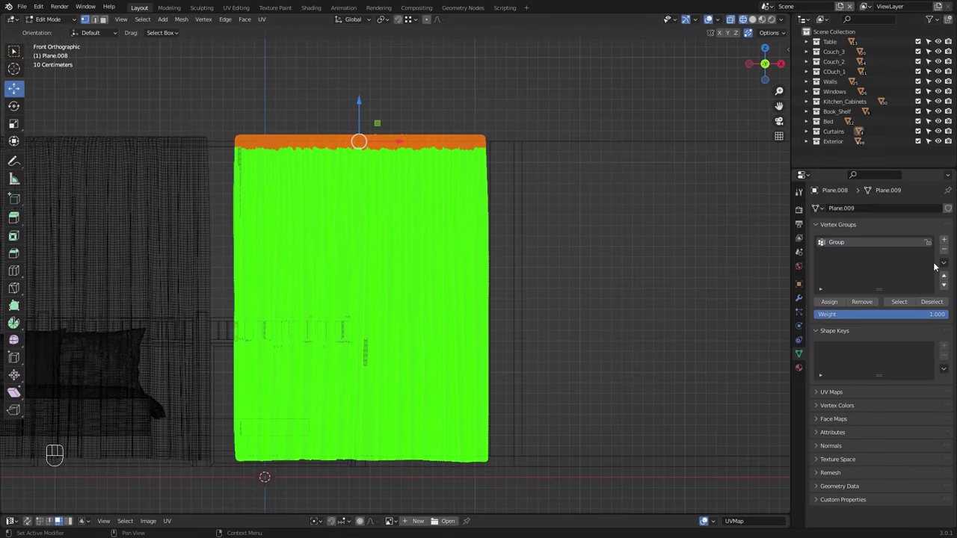
# - Replace the old vertex group with a new one and assign the top vertices to it
pyautogui.click(953, 250)
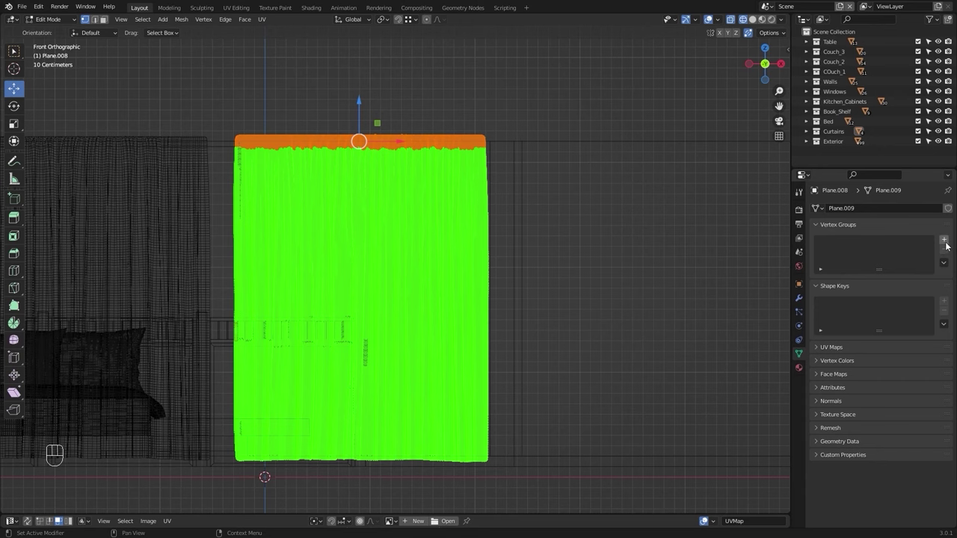
pyautogui.click(948, 243)
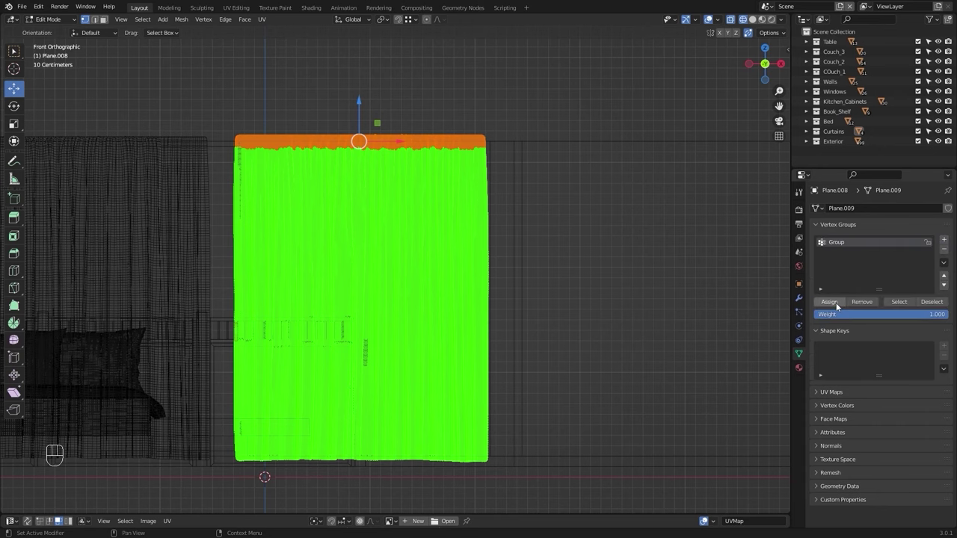
pyautogui.click(841, 306)
pyautogui.doubleClick(840, 305)
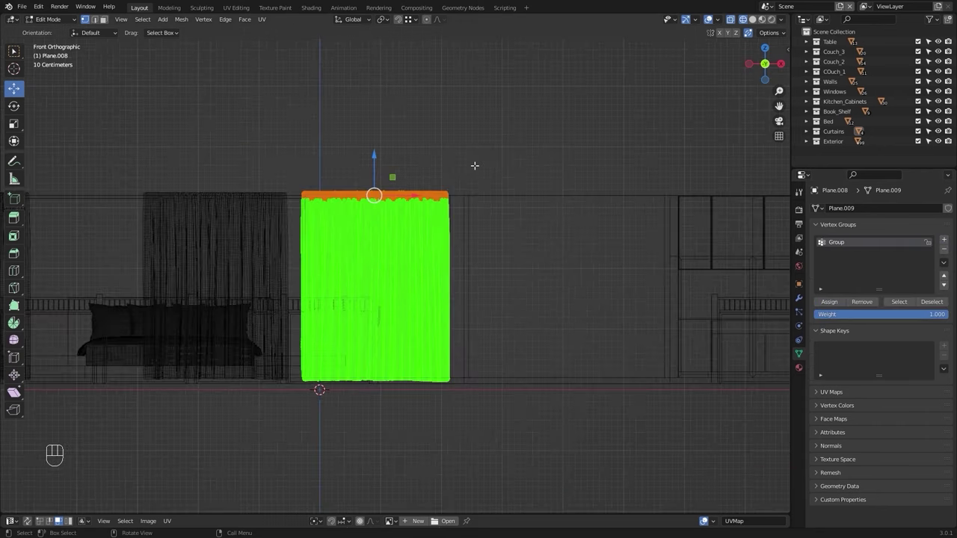
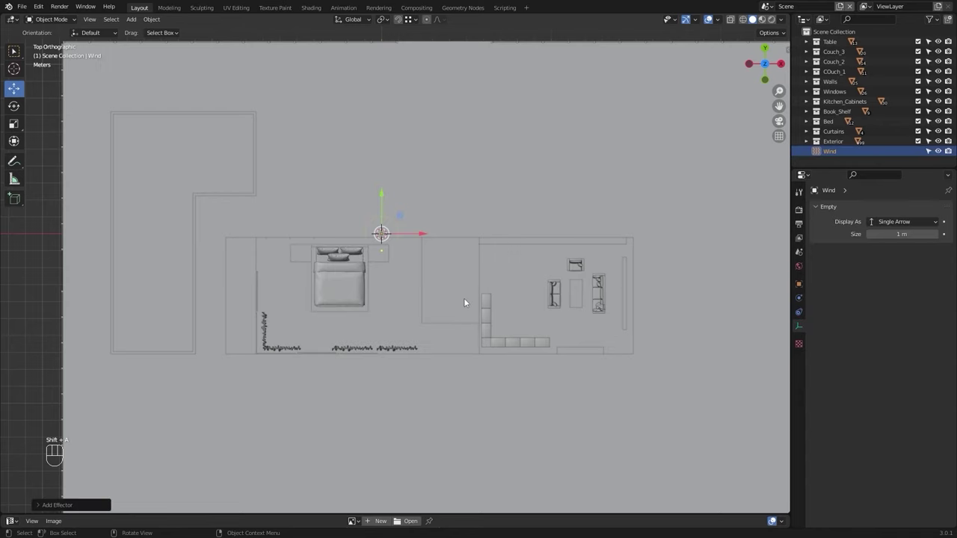
# - Move the Wind empty in front of the curtain and check its placement
pyautogui.press('z')
pyautogui.moveTo(423, 244); pyautogui.dragTo(421, 198)
pyautogui.press('g')
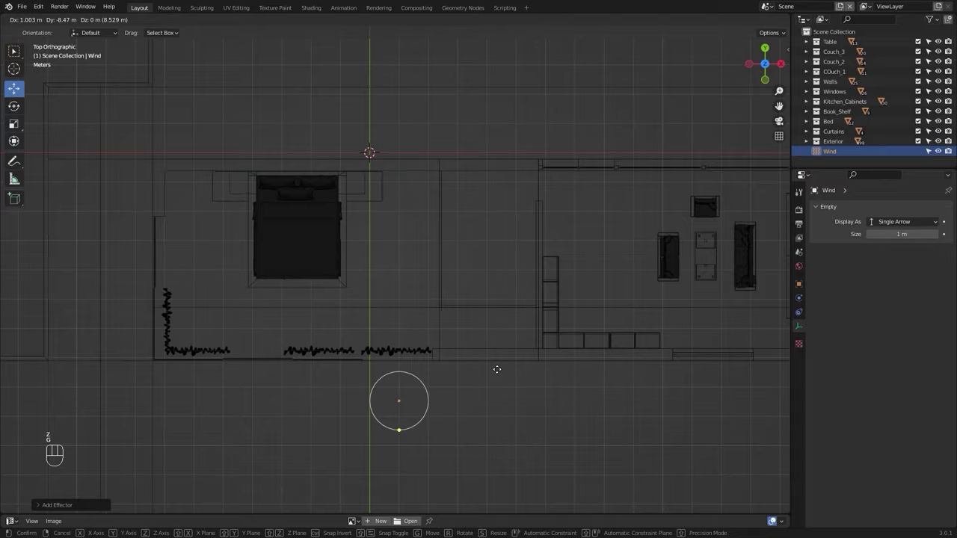
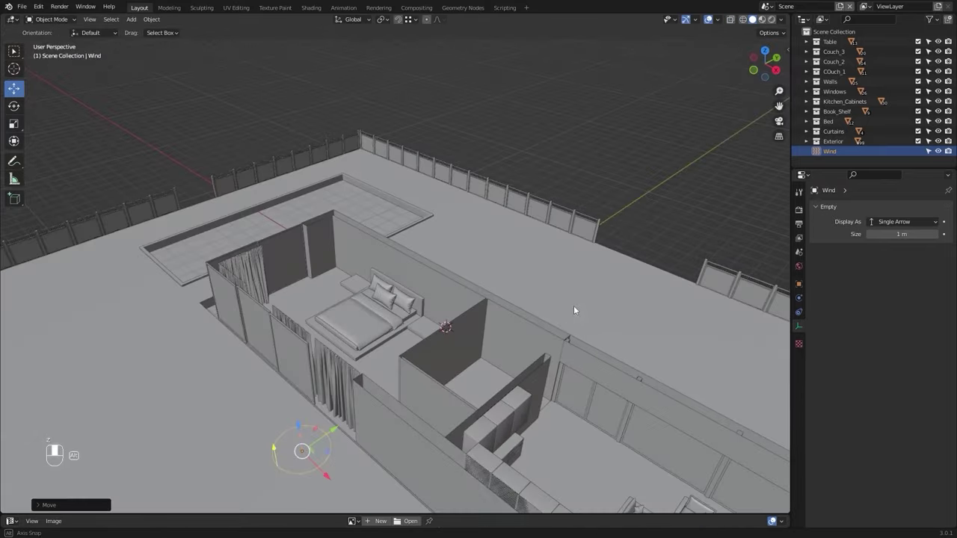
pyautogui.moveTo(412, 374); pyautogui.dragTo(453, 246)
pyautogui.press('KP_Decimal')
pyautogui.moveTo(556, 207); pyautogui.dragTo(499, 206)
pyautogui.moveTo(413, 236); pyautogui.dragTo(455, 235)
pyautogui.moveTo(496, 226); pyautogui.dragTo(467, 267)
pyautogui.moveTo(462, 286); pyautogui.dragTo(462, 234)
# - Rotate the Wind empty -90 degrees about the X axis
pyautogui.press('r')
pyautogui.press('x')
pyautogui.press('KP_Subtract')
pyautogui.press('KP_9')
pyautogui.press('KP_0')
pyautogui.press('KP_Enter')
pyautogui.moveTo(418, 209); pyautogui.dragTo(393, 201)
pyautogui.moveTo(453, 234); pyautogui.dragTo(434, 194)
pyautogui.middleClick(433, 192)
# - Tilt the Wind empty further about X so its arrow points at the curtain
pyautogui.press('r')
pyautogui.press('x')
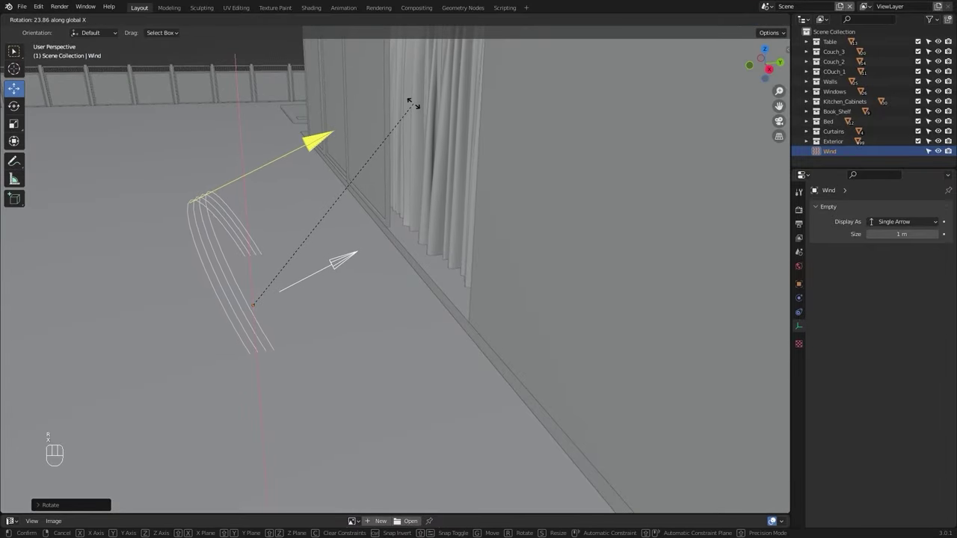
pyautogui.click(418, 107)
pyautogui.moveTo(418, 212); pyautogui.dragTo(458, 161)
pyautogui.moveTo(403, 154); pyautogui.dragTo(414, 167)
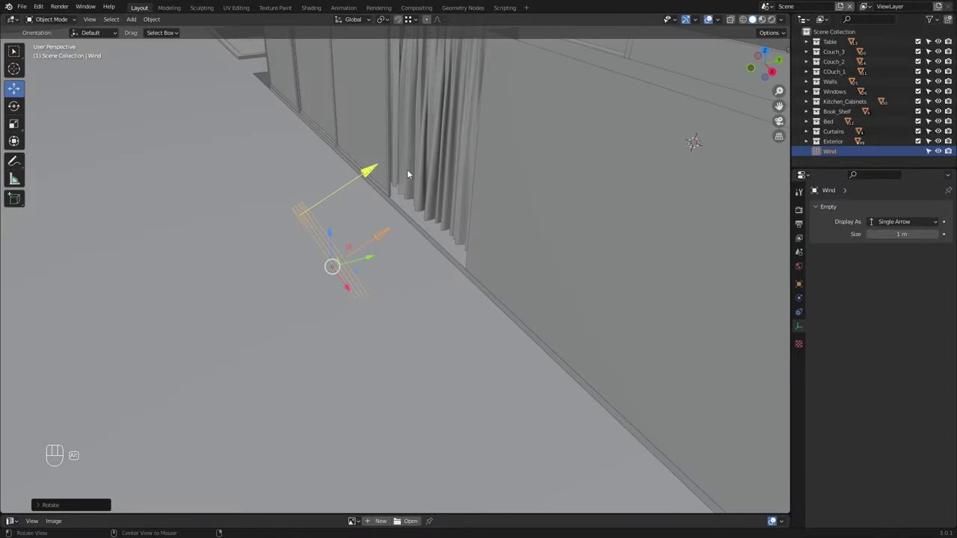
pyautogui.click(373, 255)
pyautogui.moveTo(408, 202); pyautogui.dragTo(395, 201)
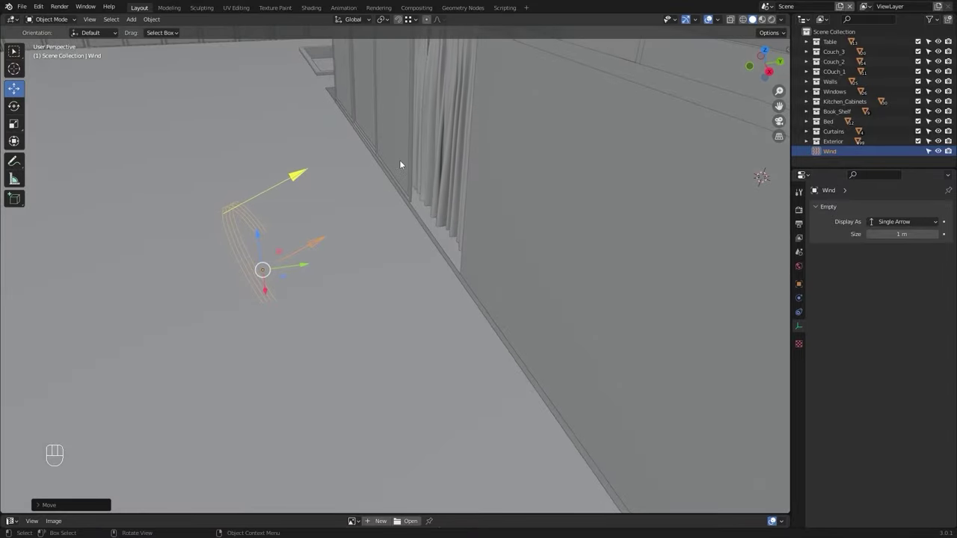
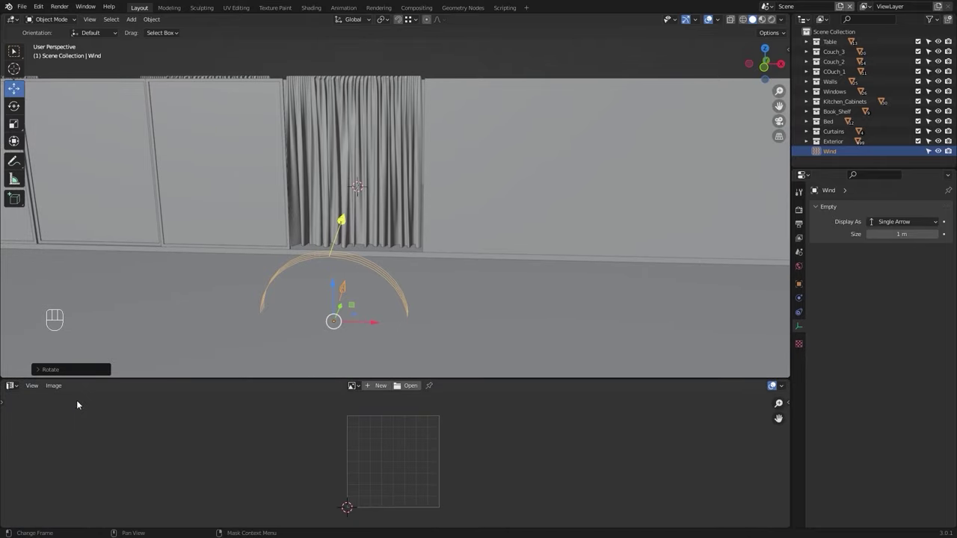
# - Show the Timeline below the viewport and set the scene End frame to 500
pyautogui.moveTo(23, 392); pyautogui.dragTo(160, 427)
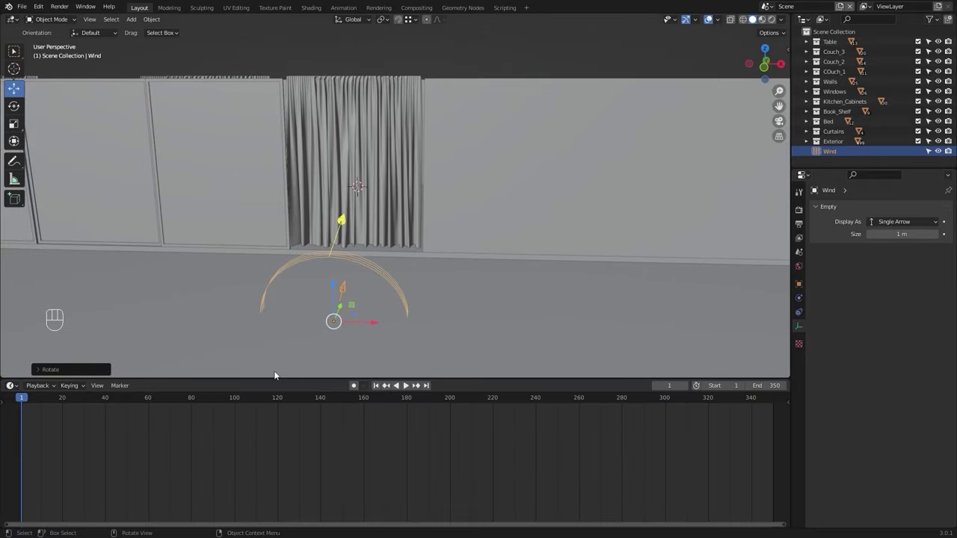
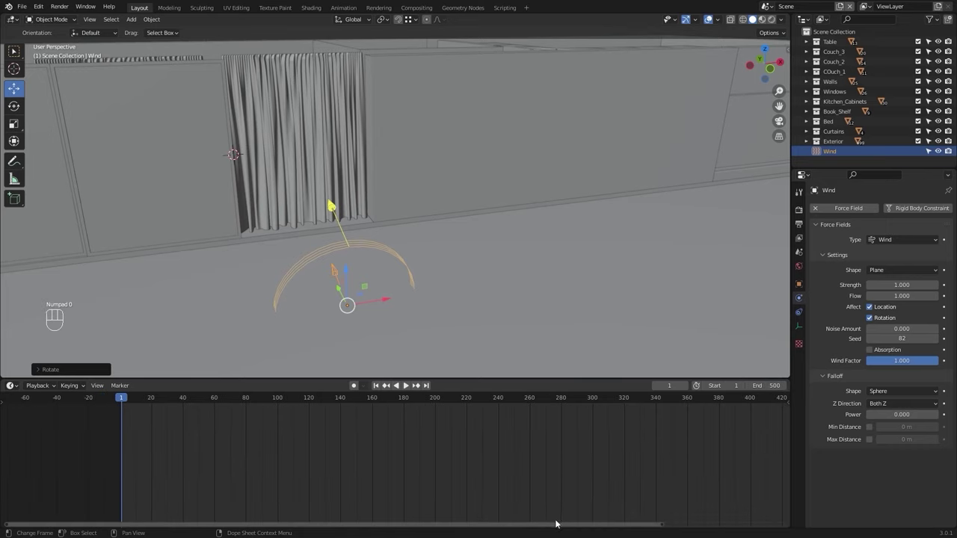
pyautogui.moveTo(557, 526); pyautogui.dragTo(570, 494)
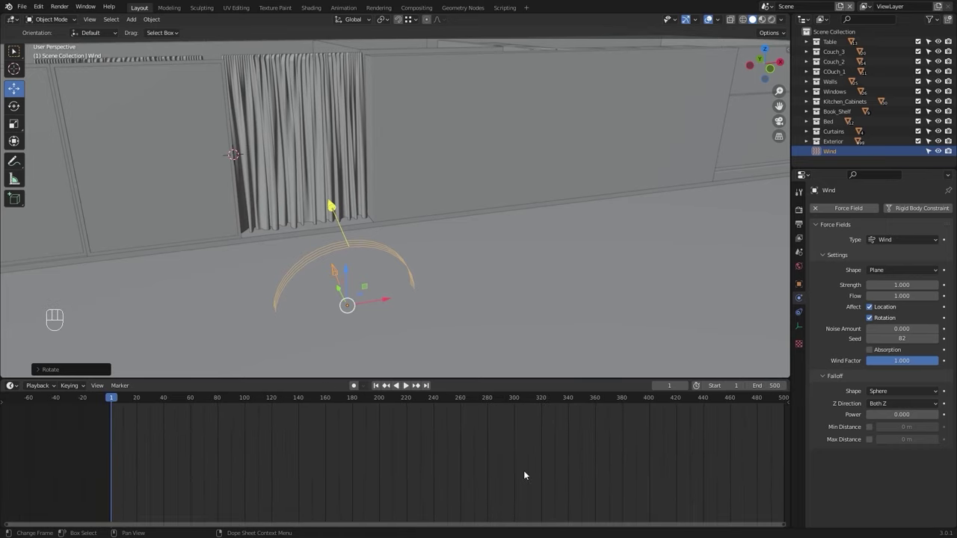
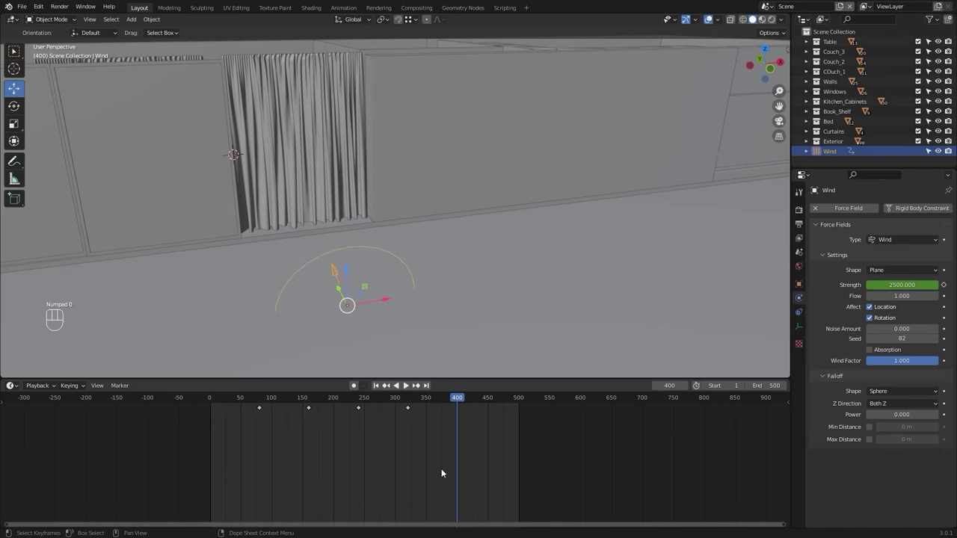
# - Keyframe the Wind force field strength at 5000 and pull the view back over the apartment
pyautogui.press('ctrl+v')
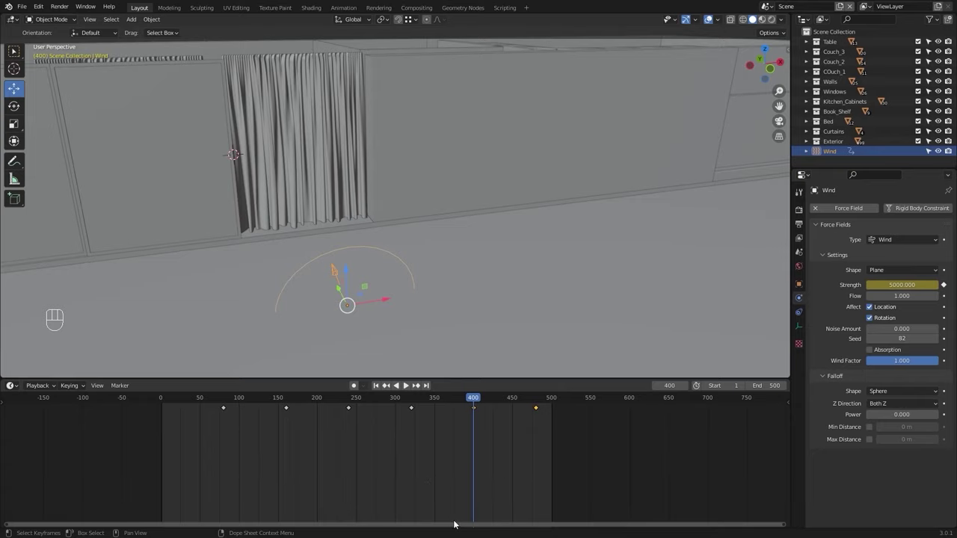
pyautogui.click(460, 526)
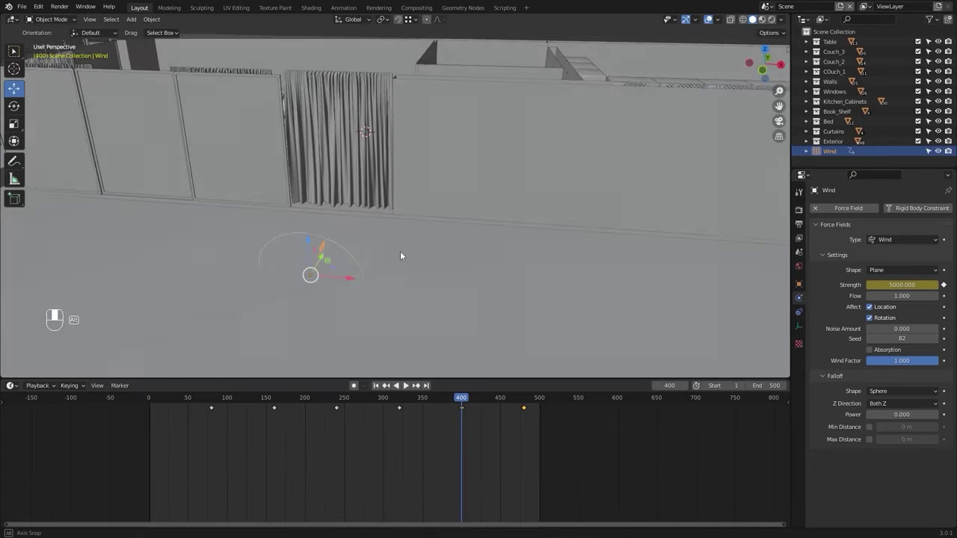
pyautogui.moveTo(466, 258); pyautogui.dragTo(468, 261)
pyautogui.middleClick(479, 246)
pyautogui.moveTo(461, 255); pyautogui.dragTo(479, 256)
# - Select the curtain and scroll its Cloth physics settings down to the Pin Group
pyautogui.moveTo(483, 248); pyautogui.dragTo(493, 253)
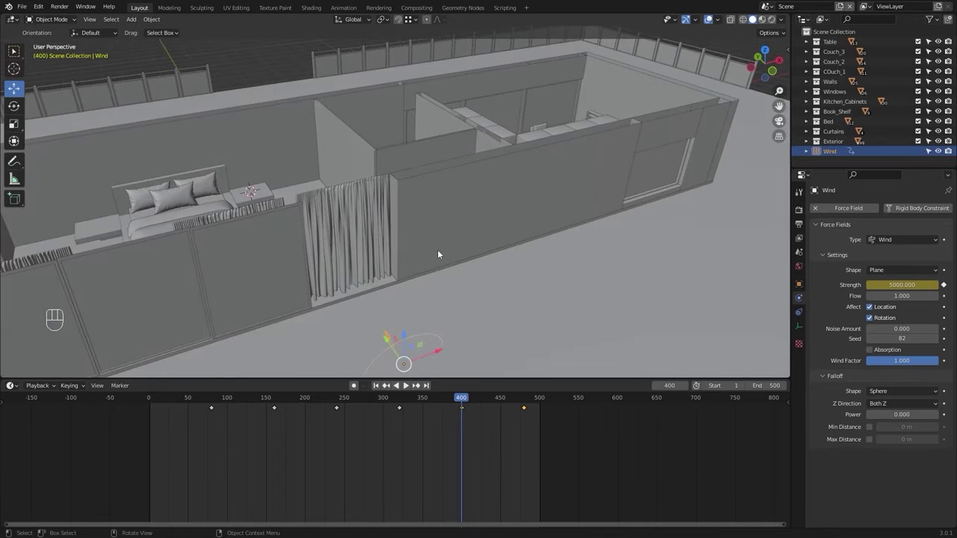
pyautogui.moveTo(442, 253); pyautogui.dragTo(443, 227)
pyautogui.middleClick(461, 222)
pyautogui.press('shift+Left')
pyautogui.moveTo(508, 234); pyautogui.dragTo(517, 254)
pyautogui.click(871, 237)
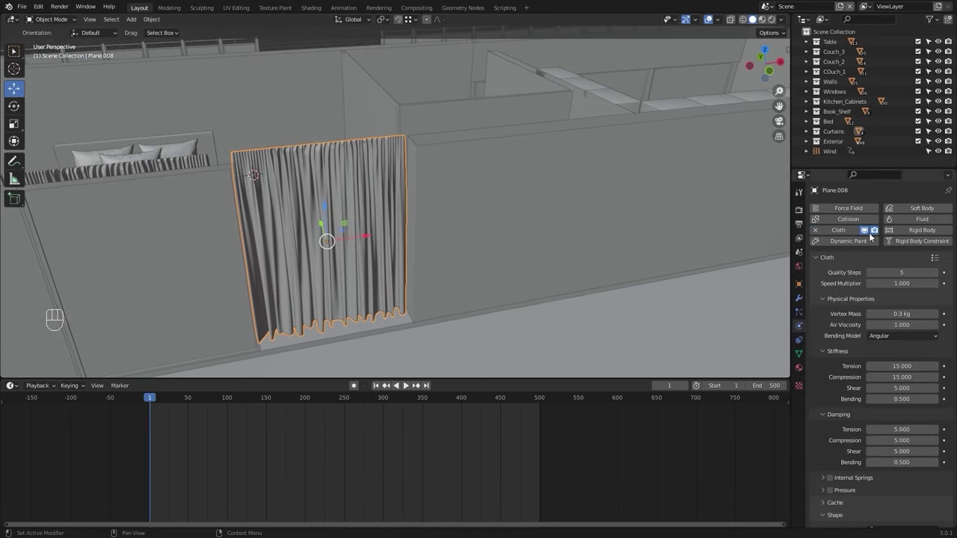
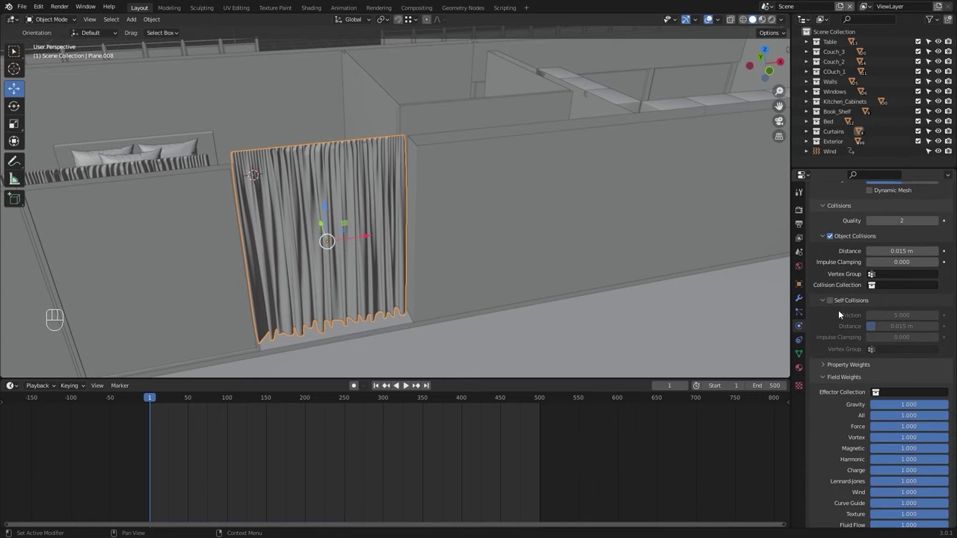
pyautogui.moveTo(896, 334); pyautogui.dragTo(869, 330)
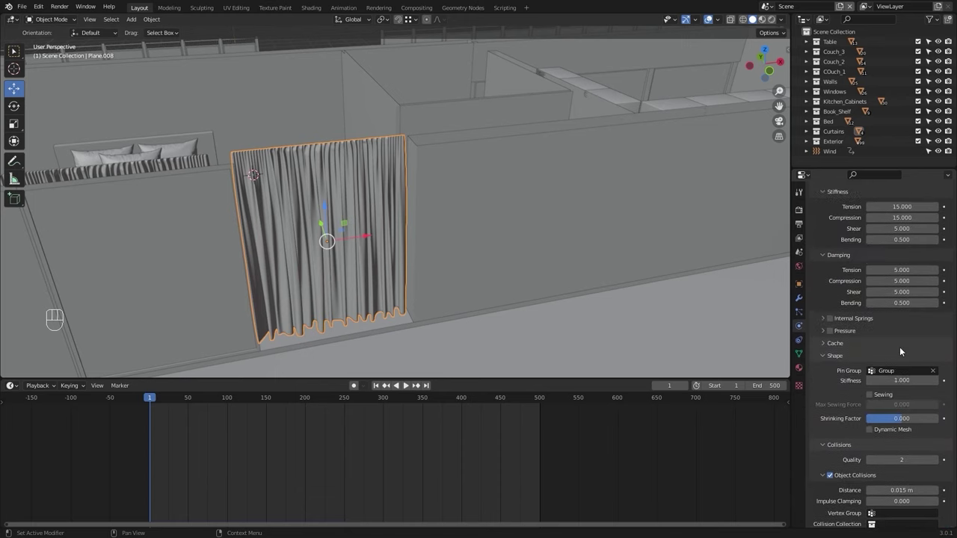
# - Orbit the view along the apartment wall to frame the curtain for playback
pyautogui.moveTo(432, 244); pyautogui.dragTo(414, 256)
pyautogui.moveTo(416, 253); pyautogui.dragTo(472, 263)
pyautogui.moveTo(493, 264); pyautogui.dragTo(475, 260)
pyautogui.moveTo(530, 296); pyautogui.dragTo(503, 279)
pyautogui.moveTo(497, 282); pyautogui.dragTo(503, 264)
pyautogui.moveTo(580, 276); pyautogui.dragTo(584, 240)
pyautogui.moveTo(584, 241); pyautogui.dragTo(562, 243)
# - Play the cloth simulation from the start, watch the curtain fall and sway, then stop playback
pyautogui.press('space')
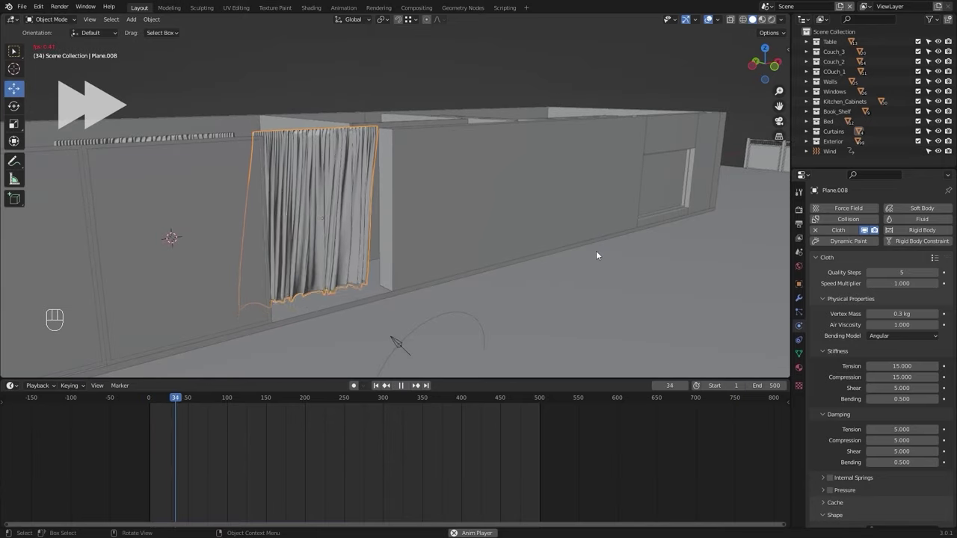
pyautogui.press('shift+Left')
pyautogui.moveTo(465, 234); pyautogui.dragTo(469, 250)
pyautogui.moveTo(476, 241); pyautogui.dragTo(564, 246)
pyautogui.moveTo(515, 245); pyautogui.dragTo(543, 240)
pyautogui.moveTo(612, 293); pyautogui.dragTo(563, 246)
pyautogui.moveTo(561, 244); pyautogui.dragTo(547, 239)
pyautogui.moveTo(598, 244); pyautogui.dragTo(569, 262)
pyautogui.moveTo(582, 249); pyautogui.dragTo(577, 258)
pyautogui.press('space')
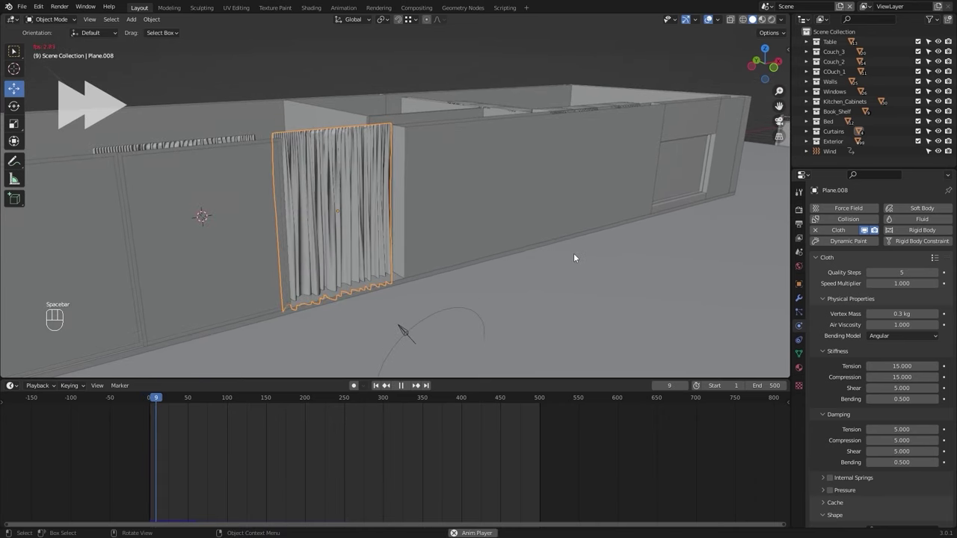
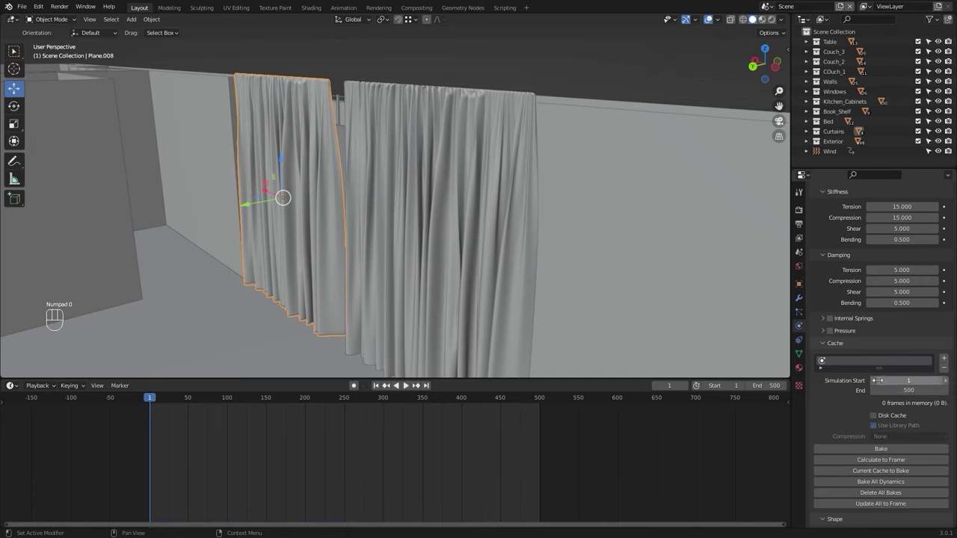
# - Orbit and zoom around the curtains to inspect the simulated folds up close
pyautogui.moveTo(482, 162); pyautogui.dragTo(443, 176)
pyautogui.moveTo(459, 171); pyautogui.dragTo(358, 243)
pyautogui.moveTo(394, 223); pyautogui.dragTo(440, 222)
pyautogui.middleClick(549, 191)
pyautogui.moveTo(548, 200); pyautogui.dragTo(551, 231)
pyautogui.middleClick(534, 210)
pyautogui.moveTo(521, 225); pyautogui.dragTo(548, 209)
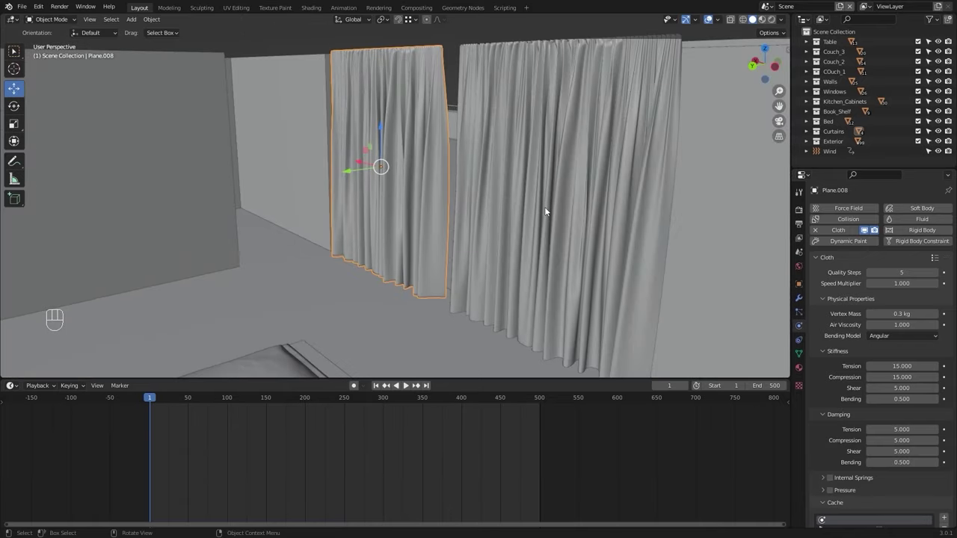
pyautogui.middleClick(538, 207)
pyautogui.moveTo(556, 184); pyautogui.dragTo(521, 224)
pyautogui.moveTo(531, 215); pyautogui.dragTo(576, 180)
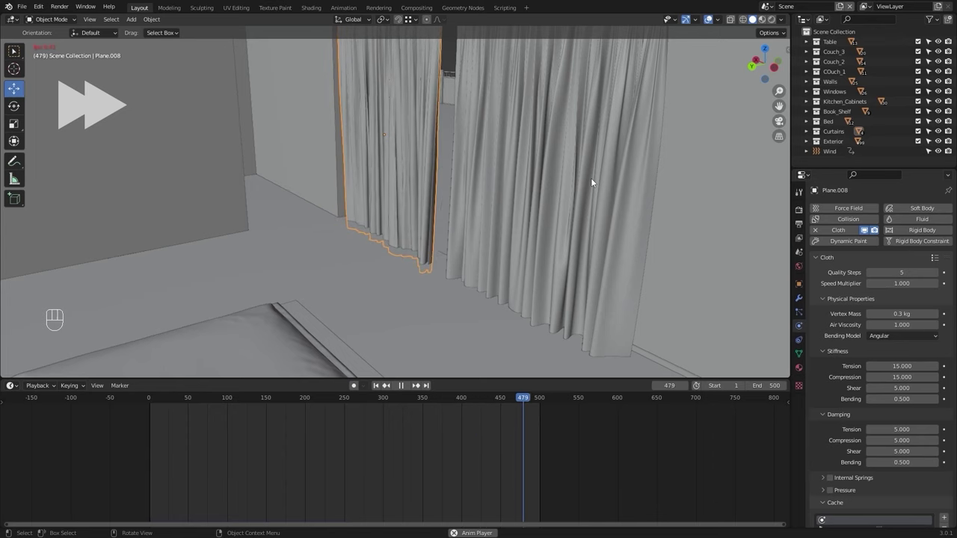
pyautogui.moveTo(593, 181); pyautogui.dragTo(597, 178)
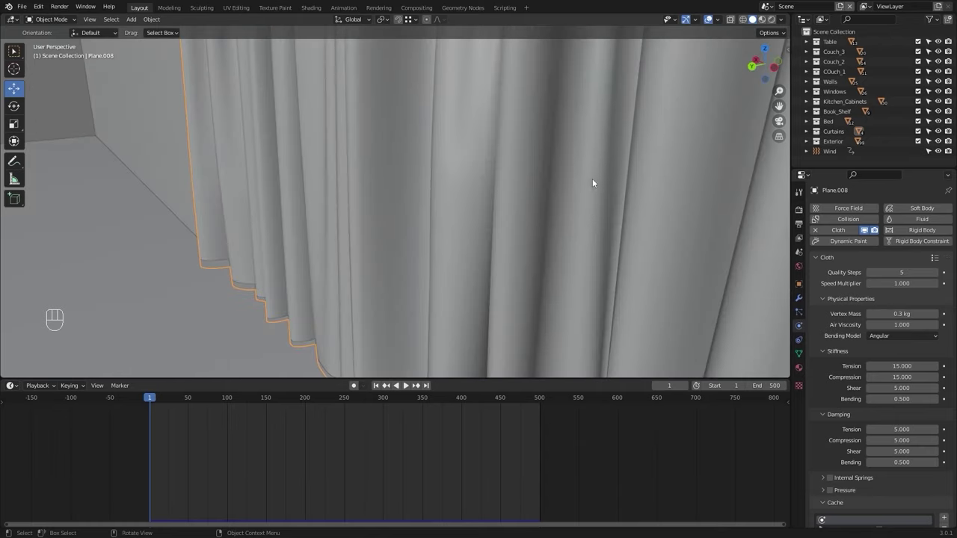
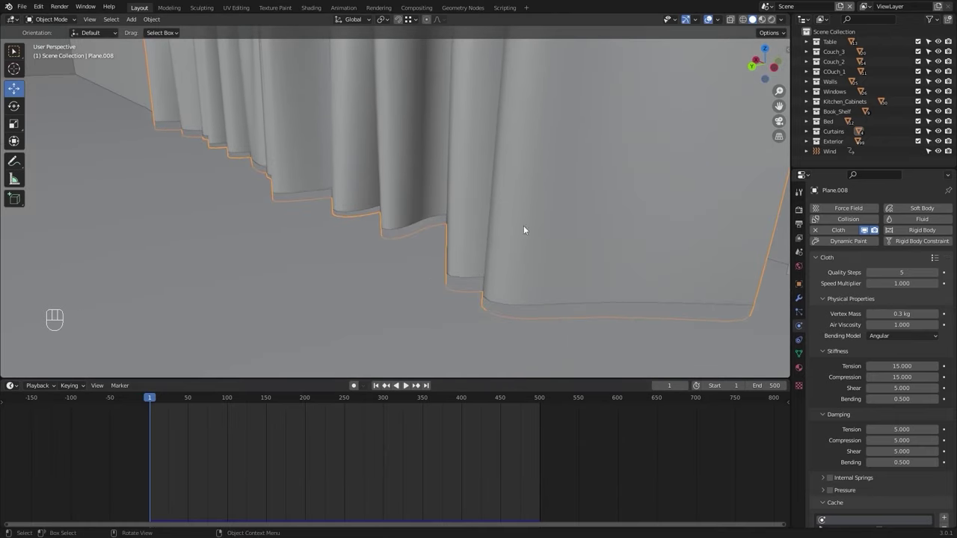
# - Inspect the curtain's bottom hem and edge, then start the Alembic (.abc) export from the File menu
pyautogui.moveTo(380, 200); pyautogui.dragTo(361, 248)
pyautogui.moveTo(366, 245); pyautogui.dragTo(364, 244)
pyautogui.moveTo(357, 231); pyautogui.dragTo(377, 233)
pyautogui.moveTo(400, 212); pyautogui.dragTo(444, 207)
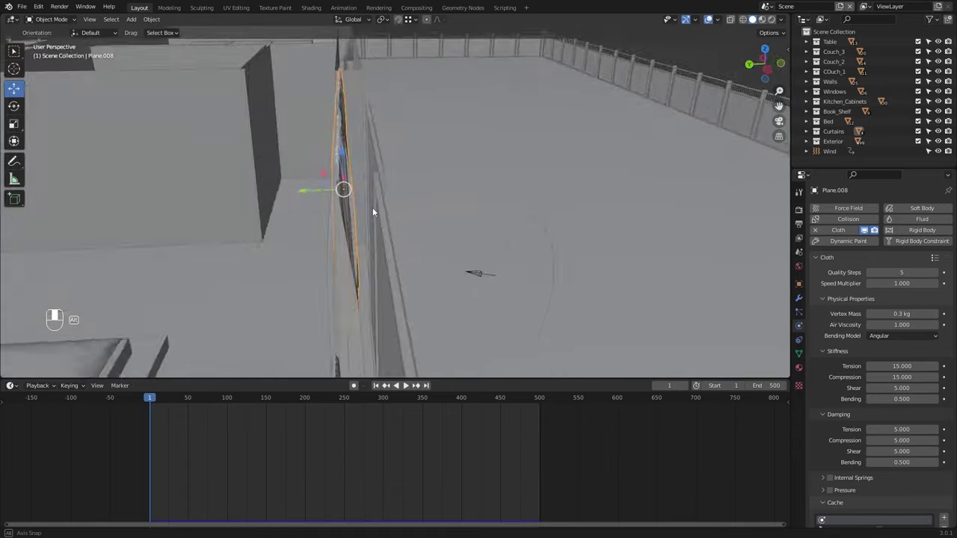
pyautogui.middleClick(328, 210)
pyautogui.moveTo(444, 187); pyautogui.dragTo(413, 186)
pyautogui.moveTo(466, 166); pyautogui.dragTo(389, 203)
pyautogui.middleClick(396, 199)
pyautogui.moveTo(401, 201); pyautogui.dragTo(460, 181)
pyautogui.moveTo(444, 189); pyautogui.dragTo(425, 184)
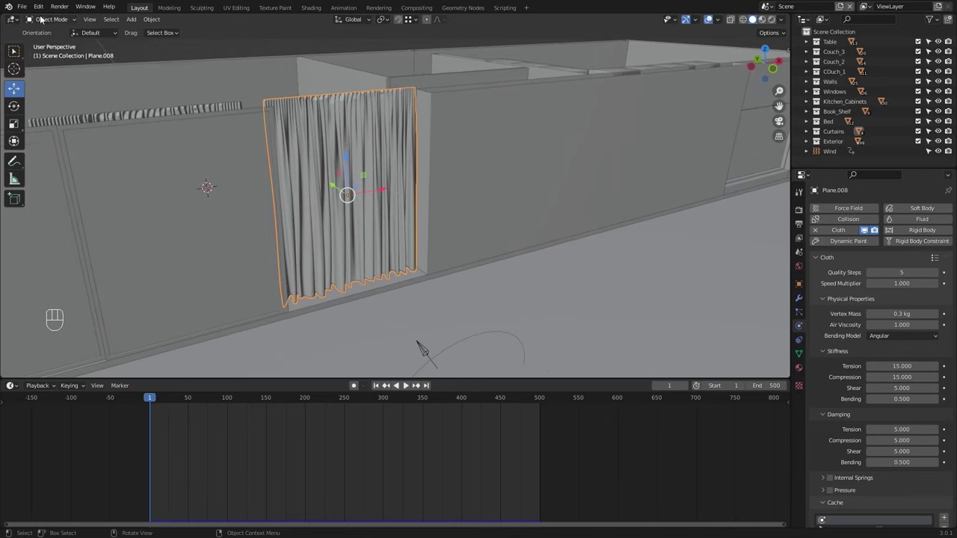
pyautogui.moveTo(27, 5); pyautogui.dragTo(174, 159)
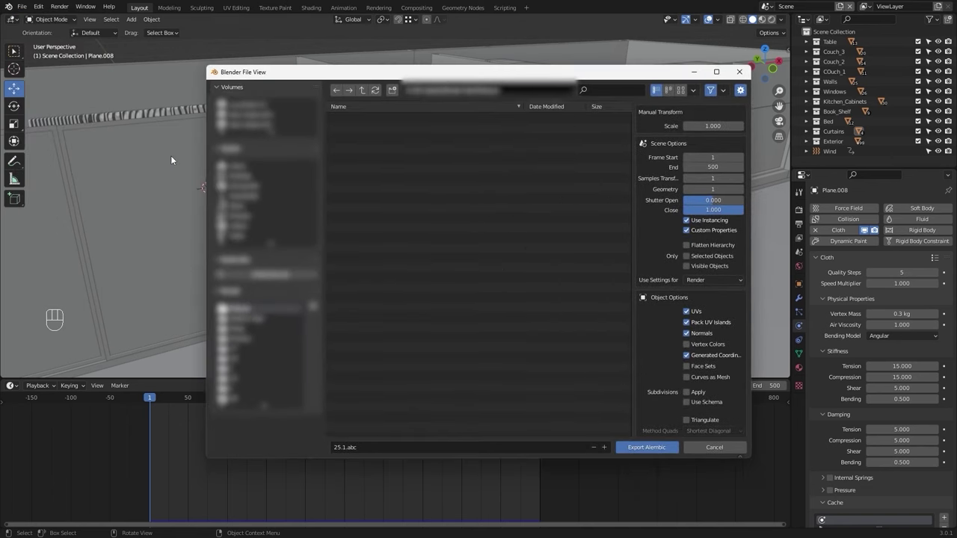